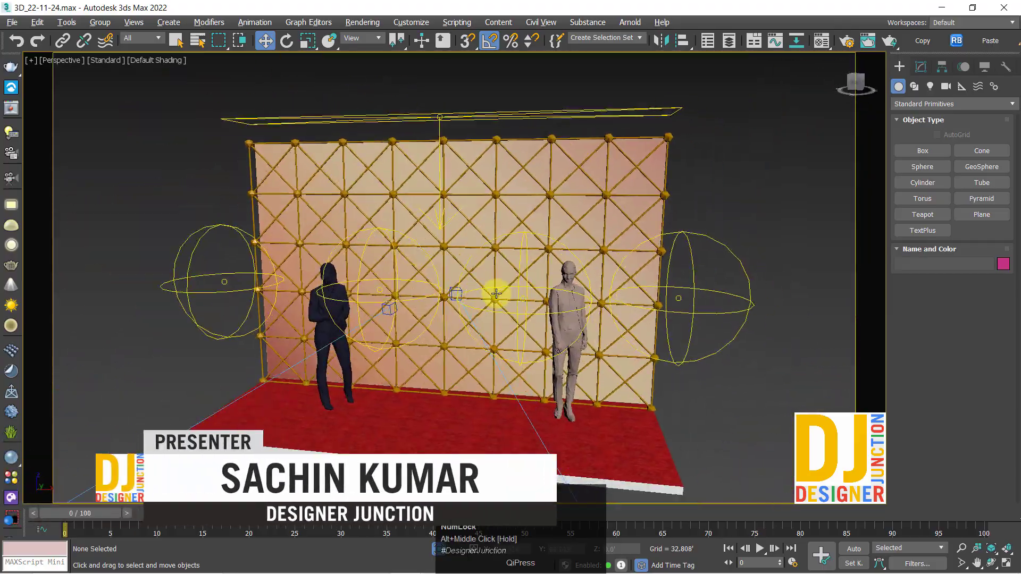
- Orbit and zoom around the photo booth stage to inspect it from the side and front
drag(516, 276, 444, 278)
drag(438, 280, 457, 285)
middle_click(448, 289)
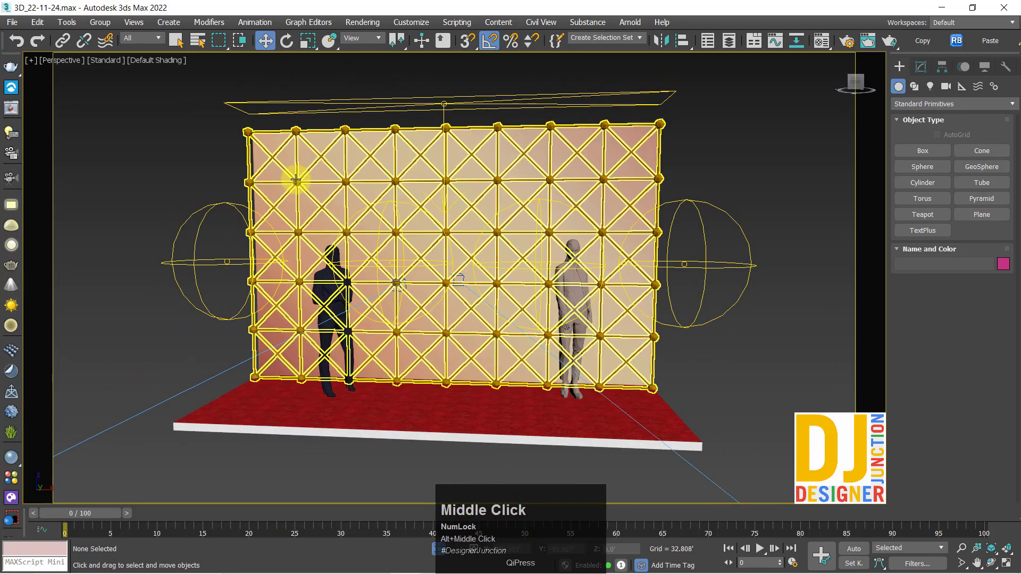
click(208, 148)
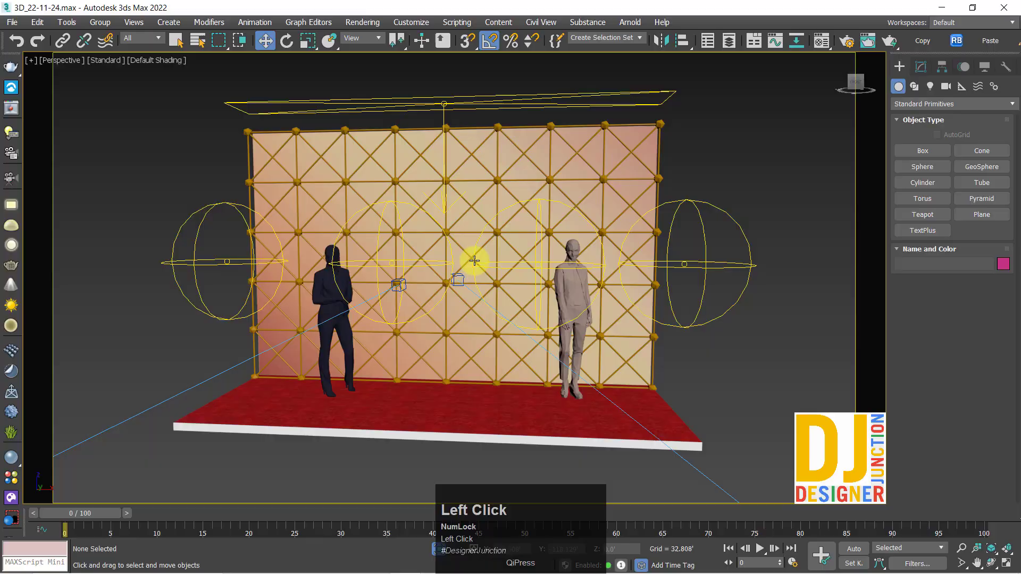
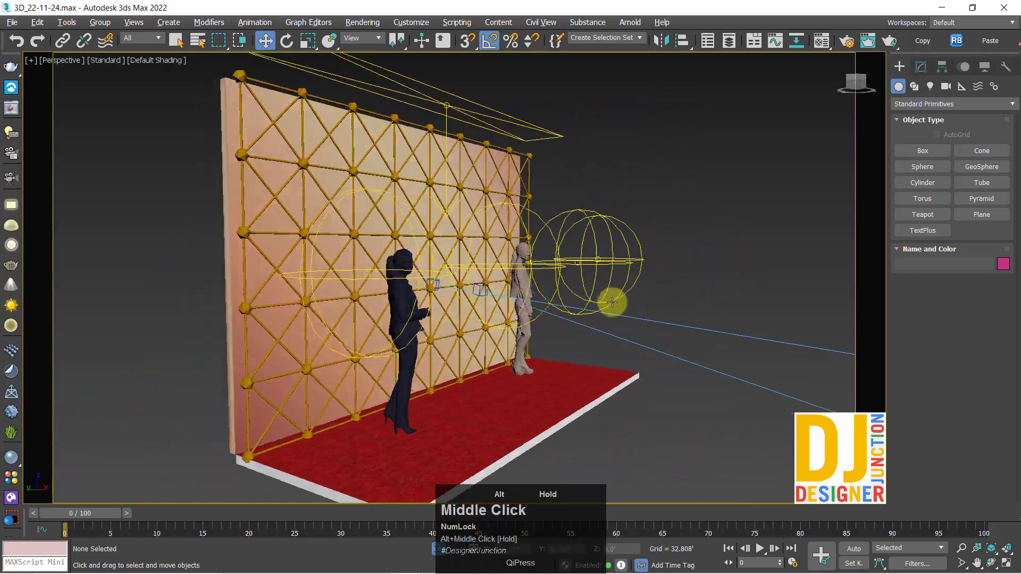
drag(512, 304, 951, 41)
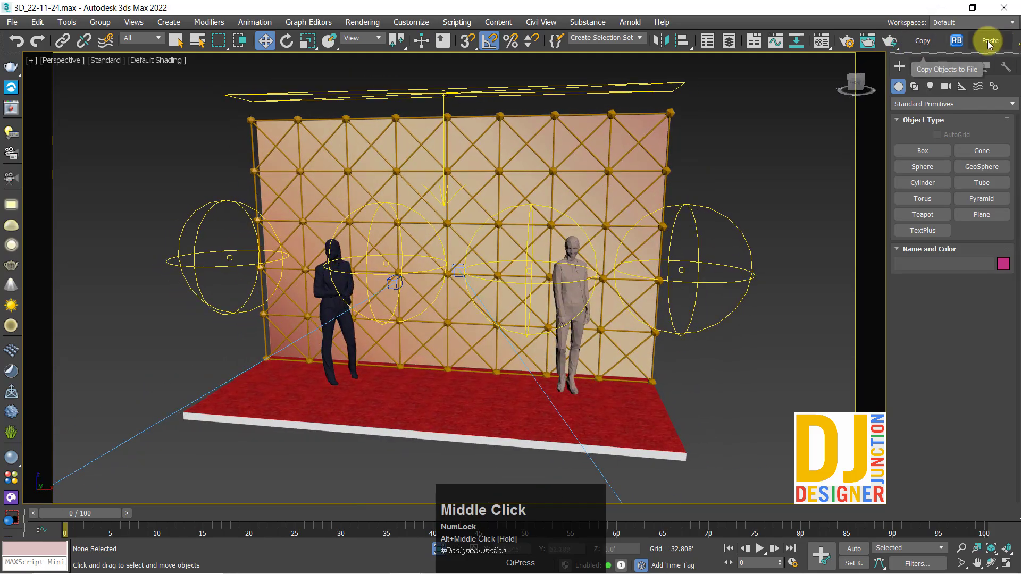
drag(956, 41, 452, 242)
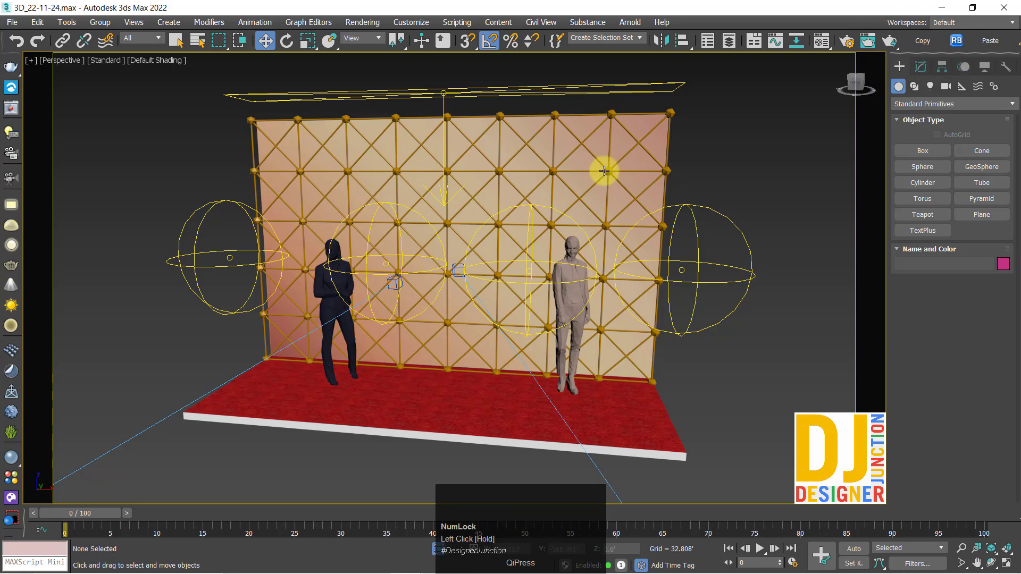
scroll(down, 3)
middle_click(476, 250)
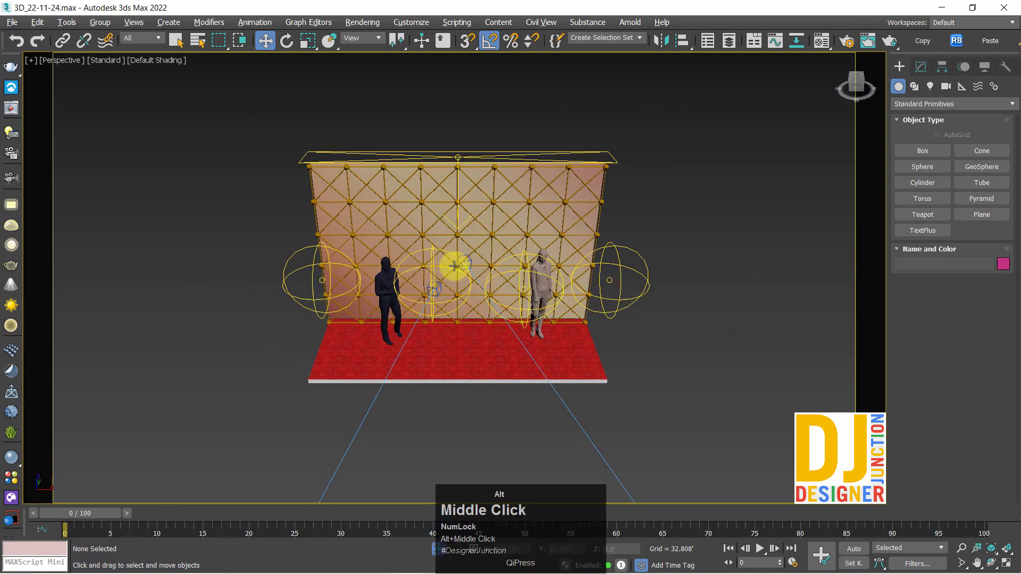
scroll(up, 3)
- Switch to 3D Models.max and copy the stanchion-and-rope group out to a file
click(409, 563)
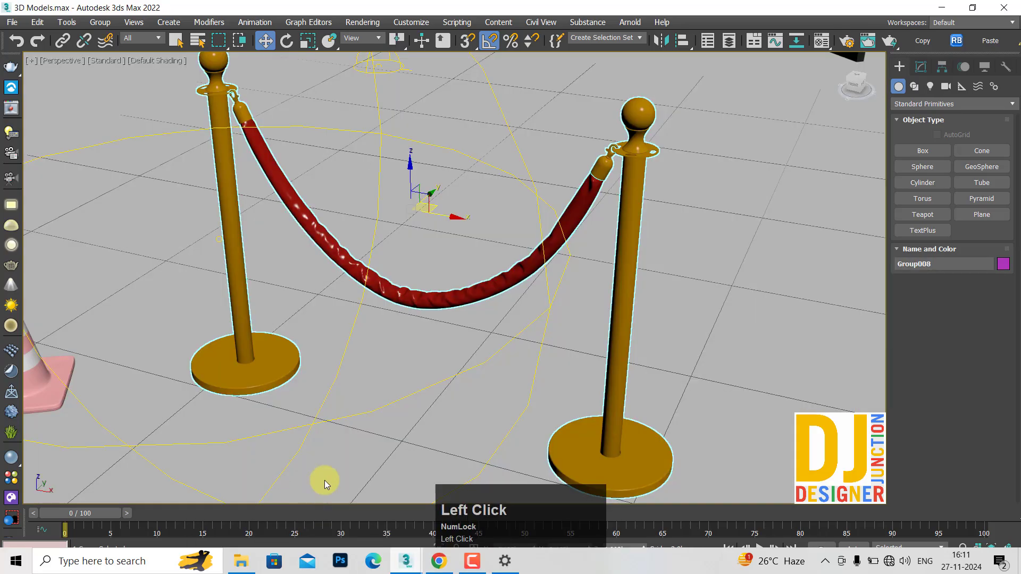
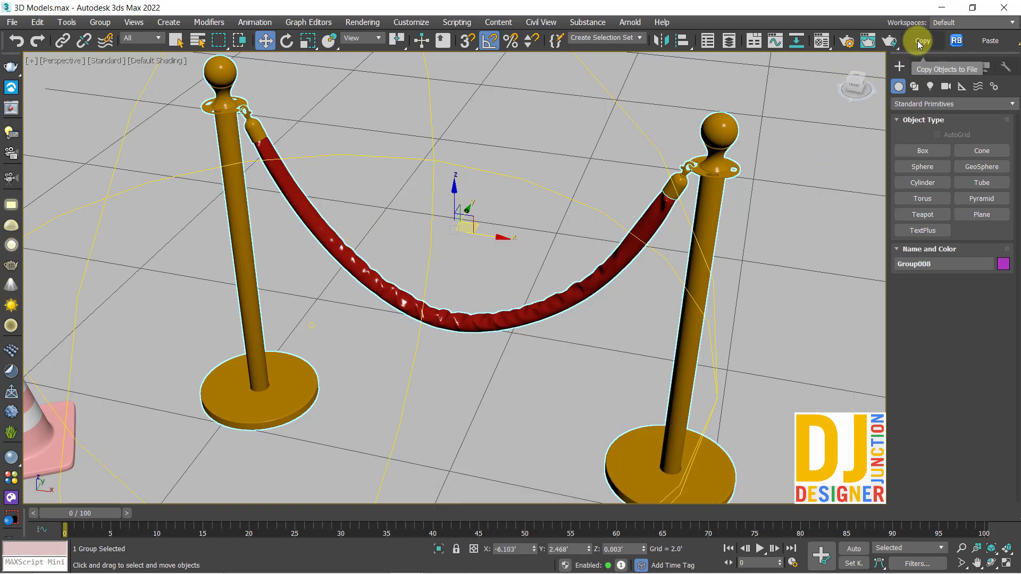
click(920, 44)
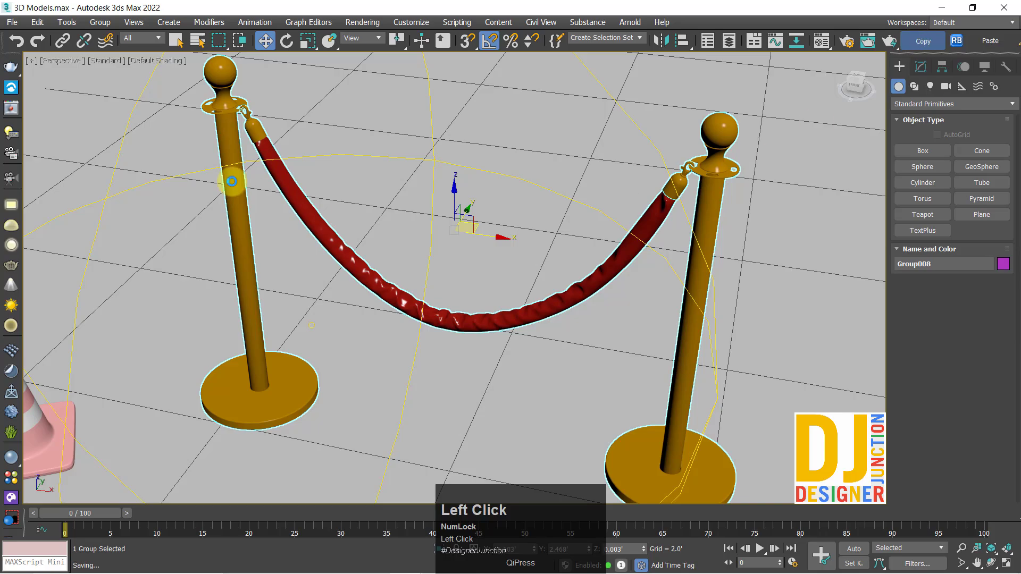
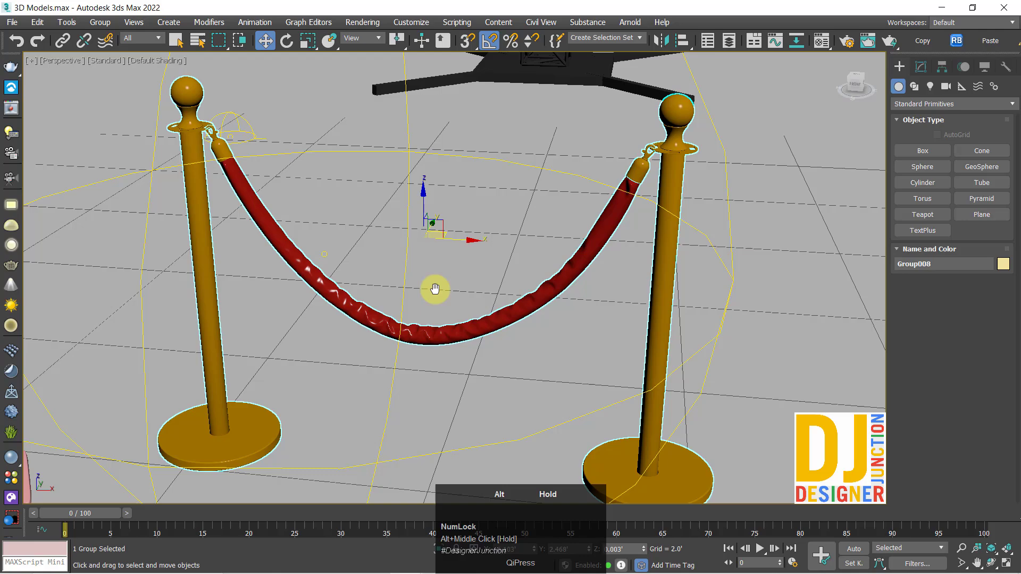
click(920, 43)
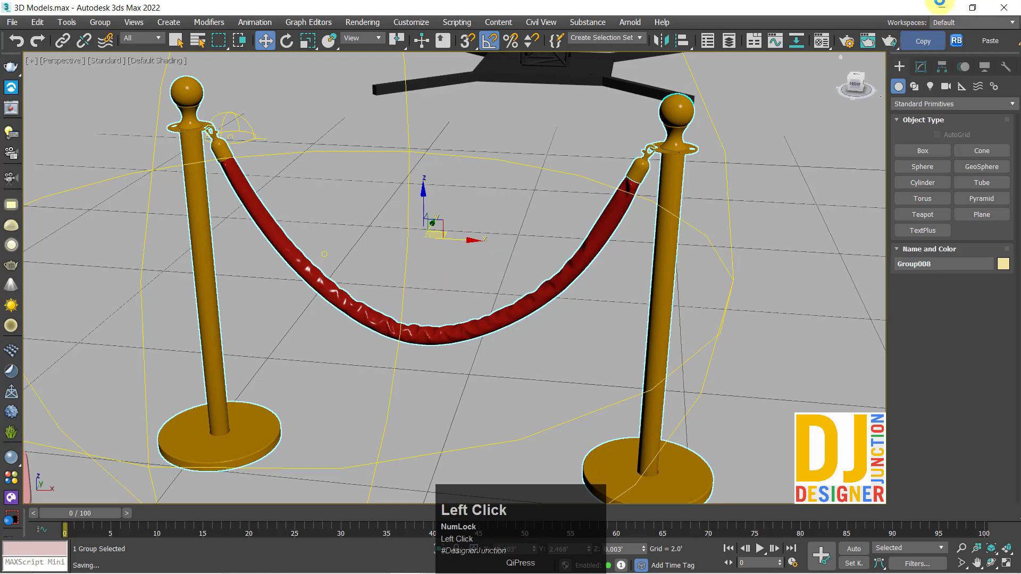
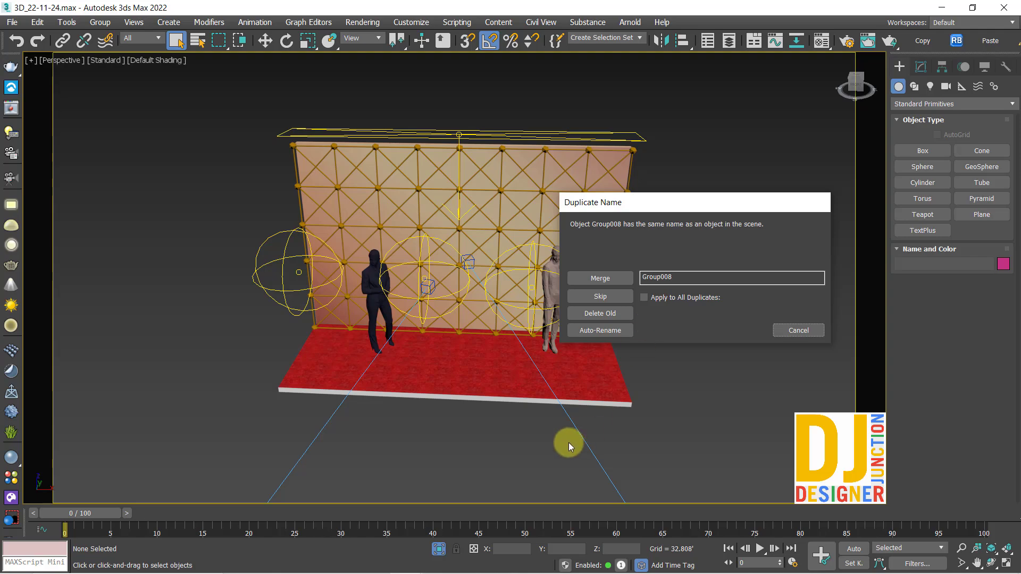
drag(583, 336, 662, 184)
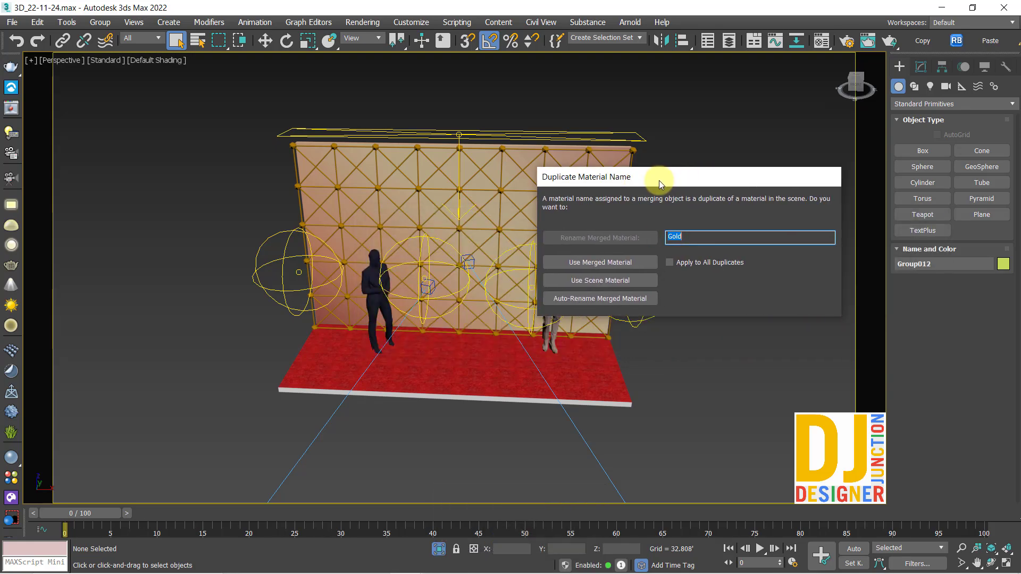
drag(582, 171, 556, 155)
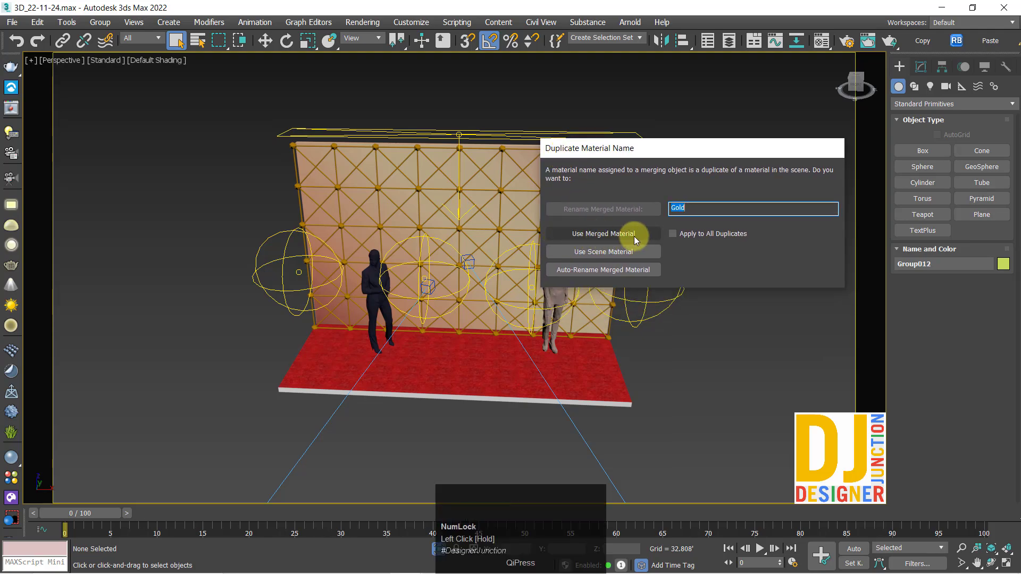
drag(556, 155, 578, 253)
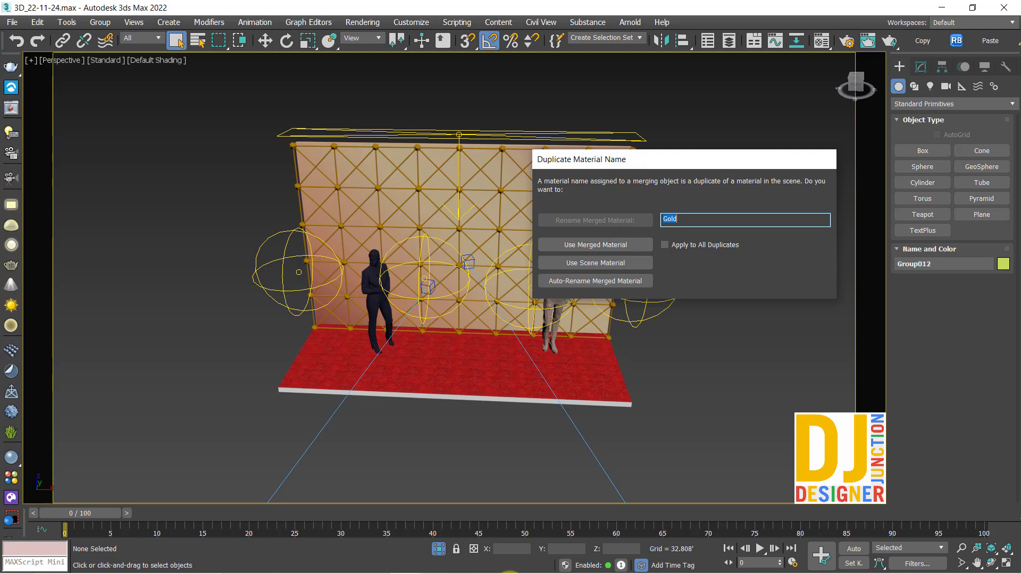
- Bring the 3D Models.max window with the stanchion group back to the front via the taskbar
click(408, 563)
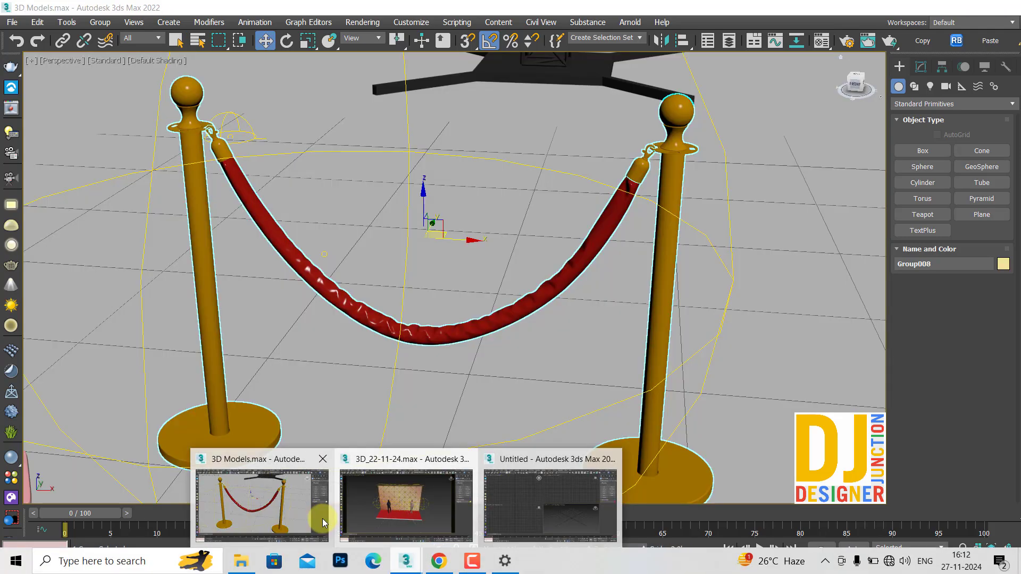
click(204, 273)
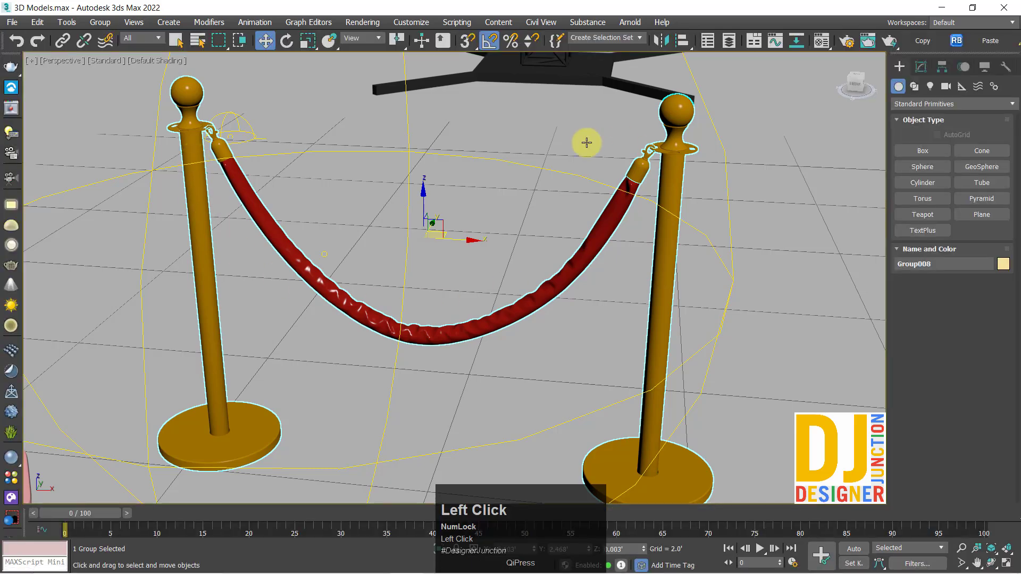
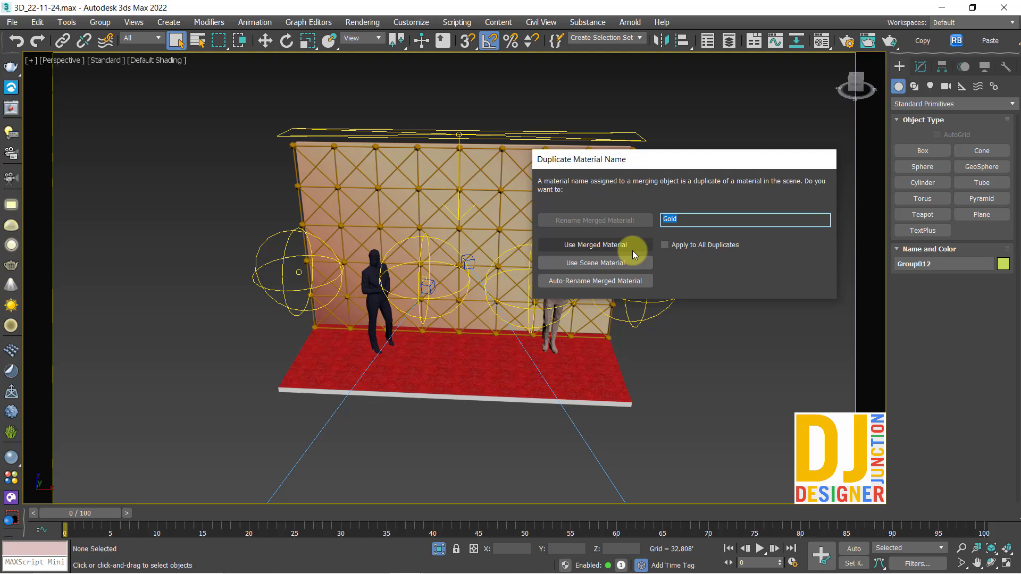
drag(364, 376, 539, 281)
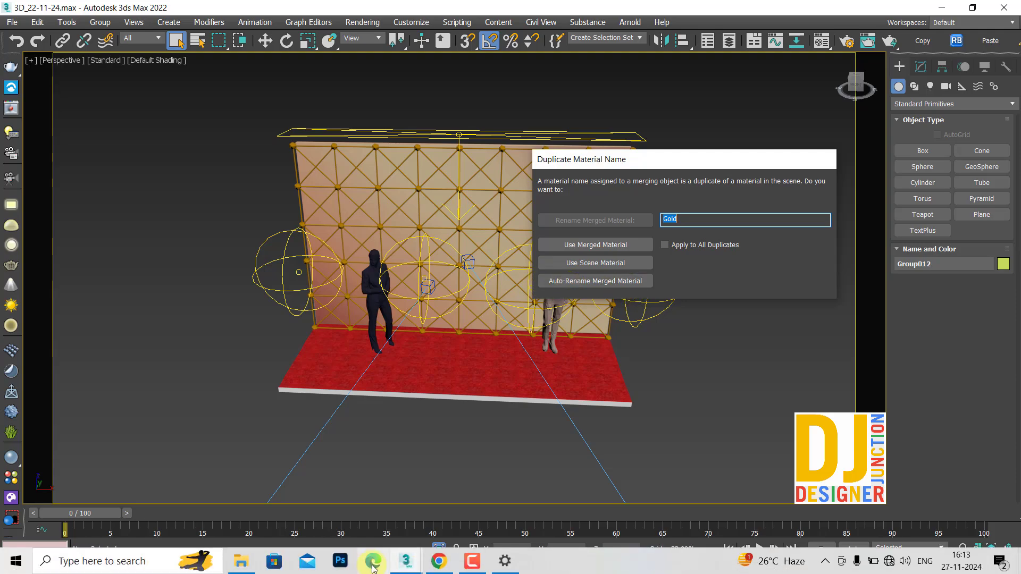
click(337, 536)
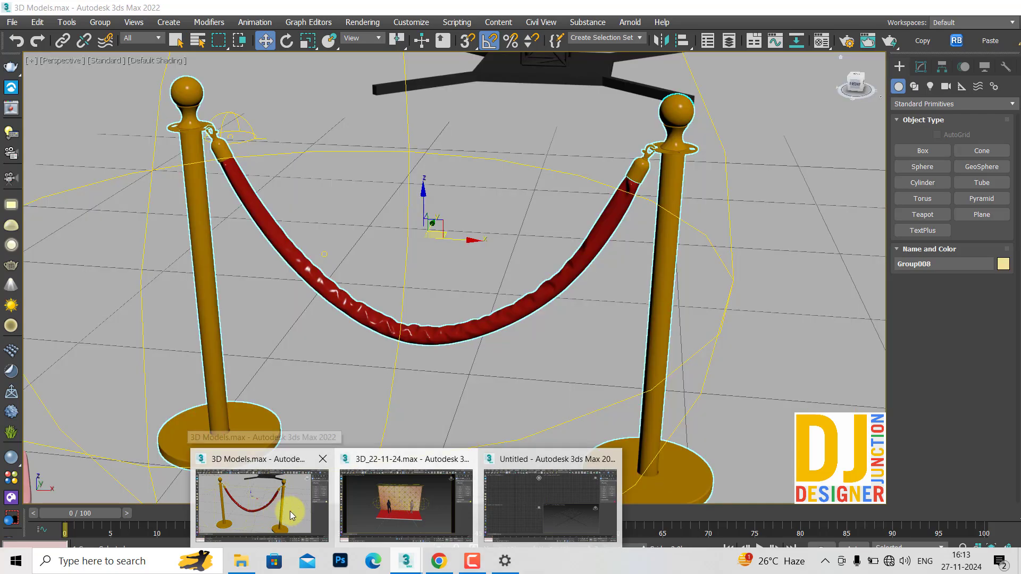
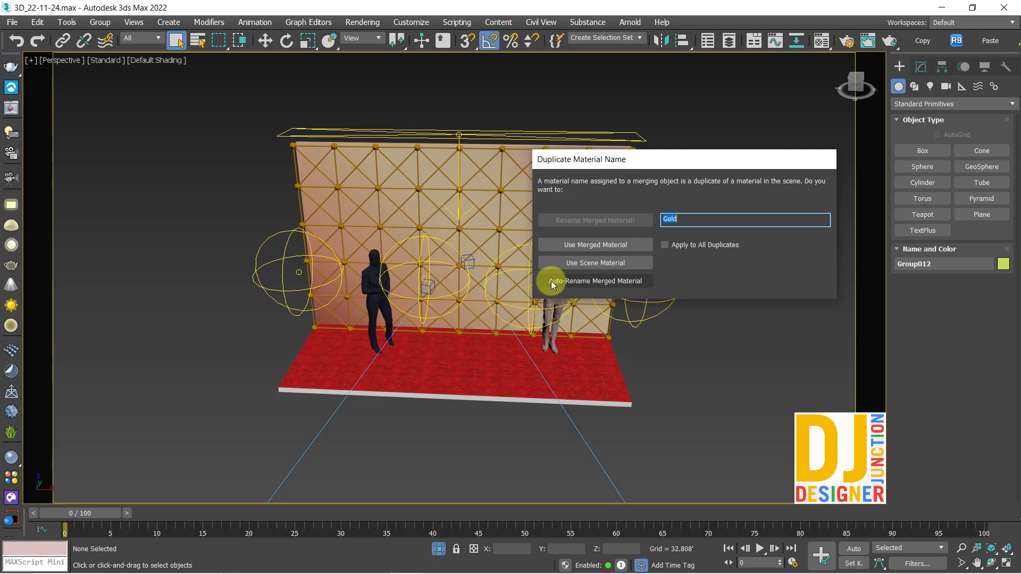
- Auto-rename the merged Gold material and view the stanchion group from the top
click(555, 287)
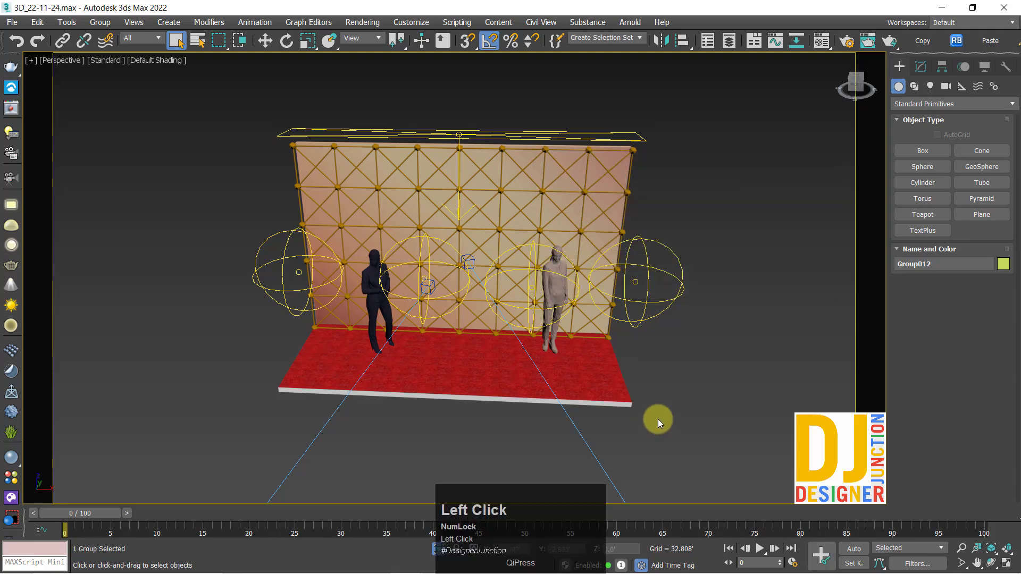
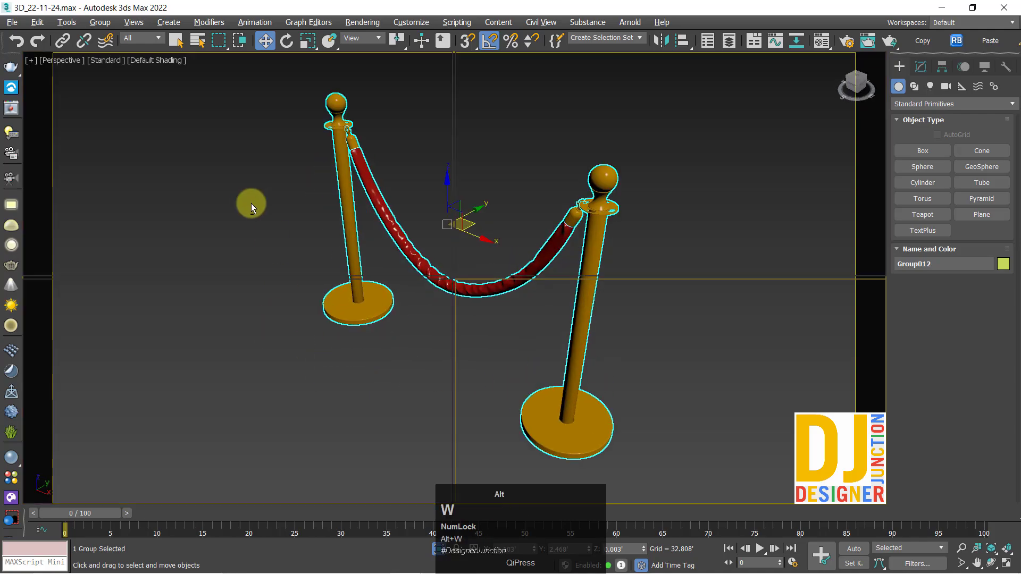
key(z)
scroll(down, 3)
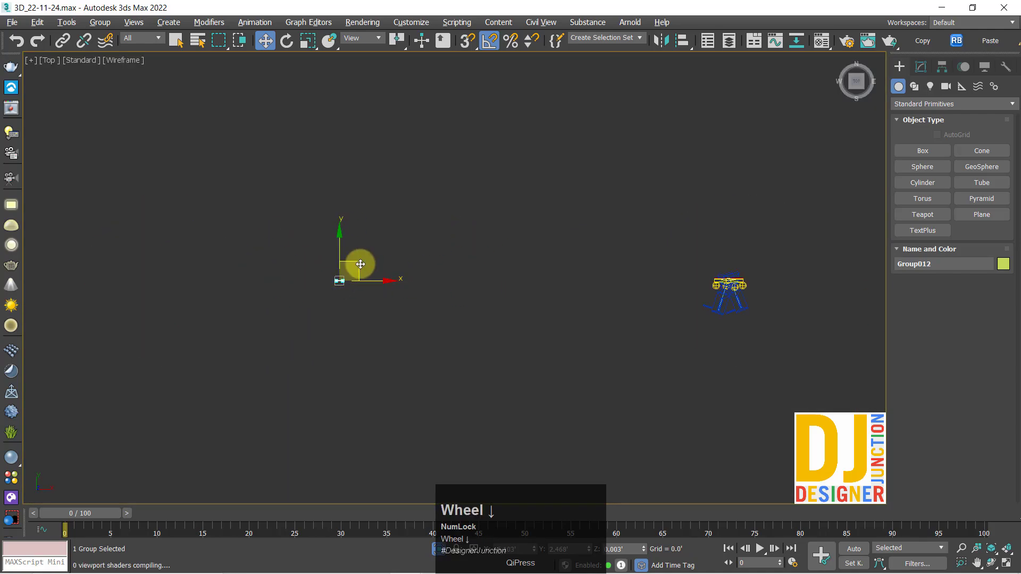
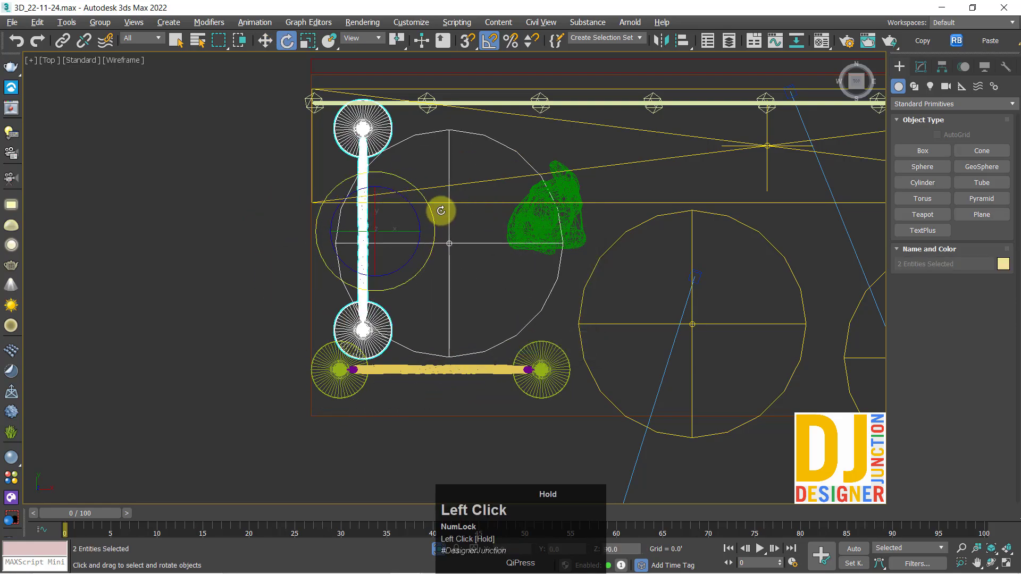
- Undo the last move of the stanchion group before cloning copies around the carpet
key(ctrl+z)
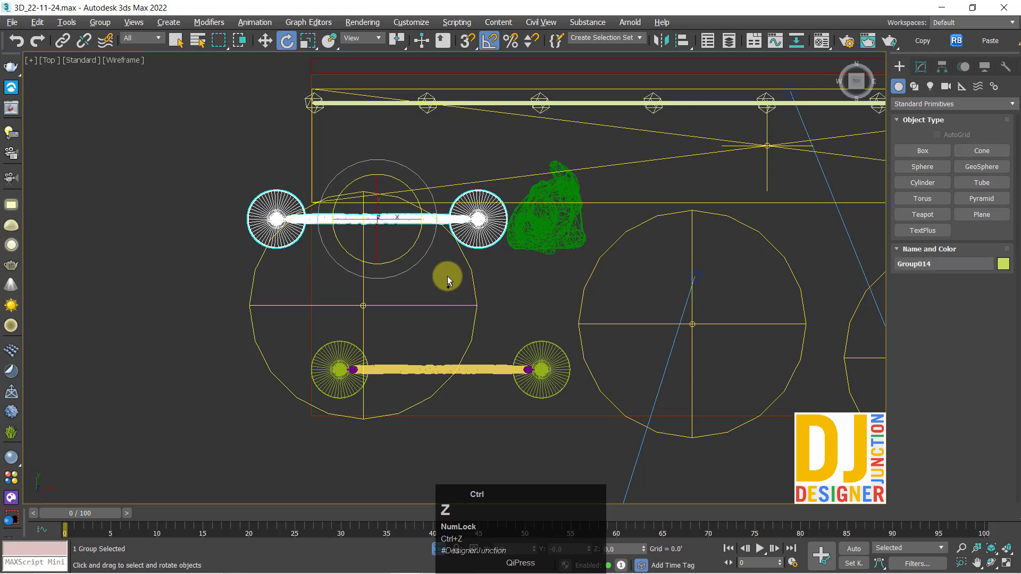
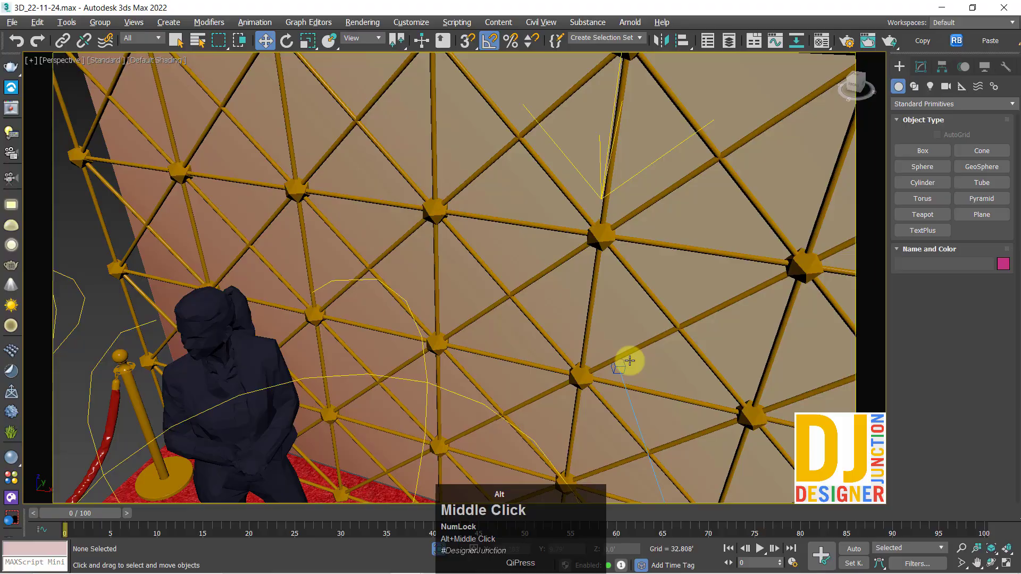
scroll(down, 3)
middle_click(590, 313)
scroll(down, 3)
middle_click(728, 338)
middle_click(645, 331)
middle_click(531, 326)
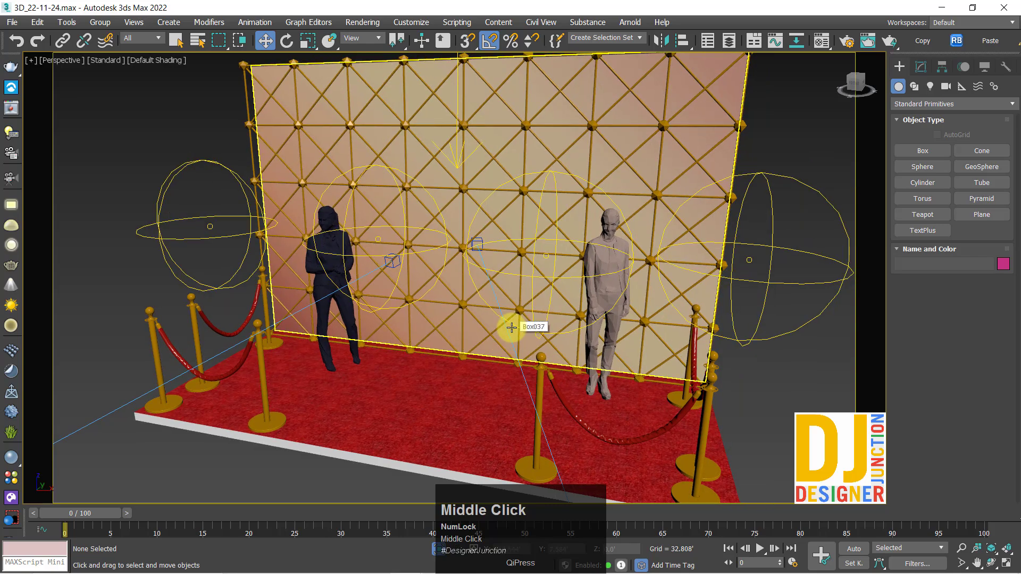